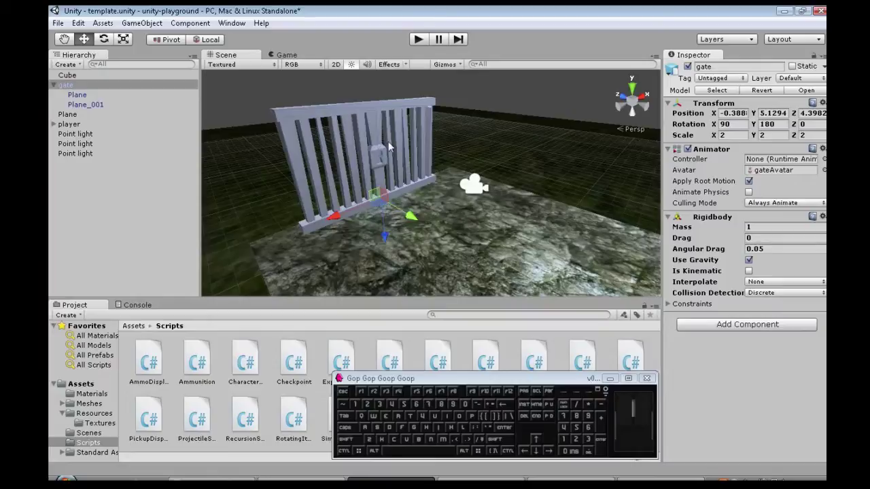
Step: Test-run the scene, walking the player over toward the gate, then stop play
middle_click(432, 206)
middle_click(456, 179)
click(429, 47)
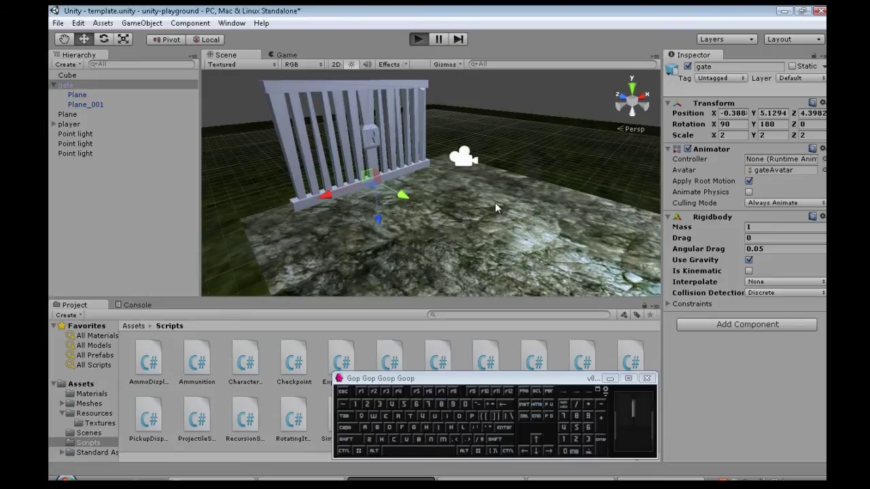
key(w)
key(w)
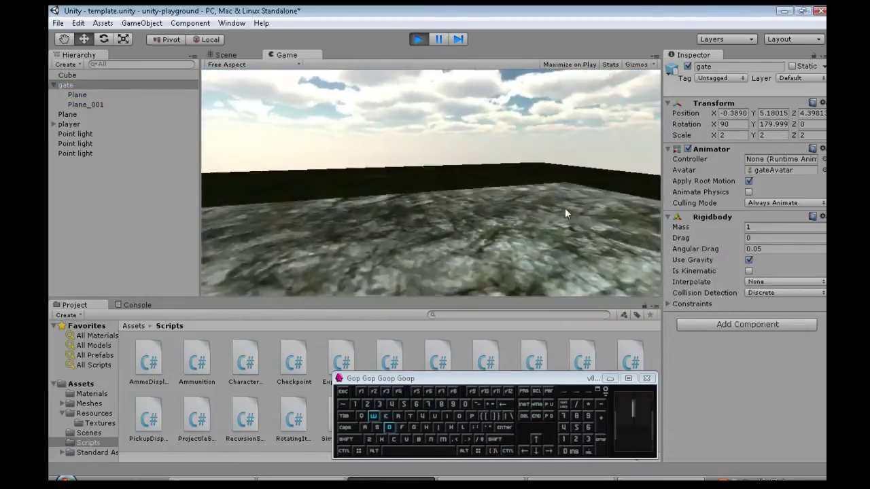
key(d)
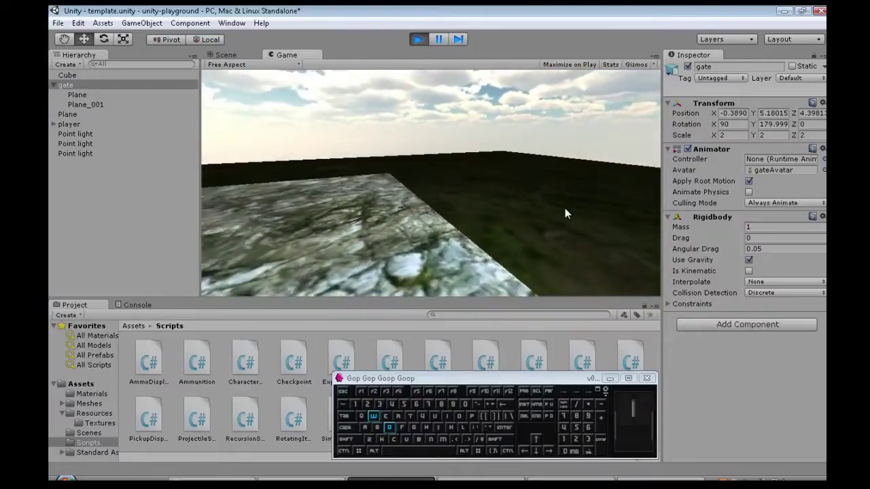
key(a)
key(d)
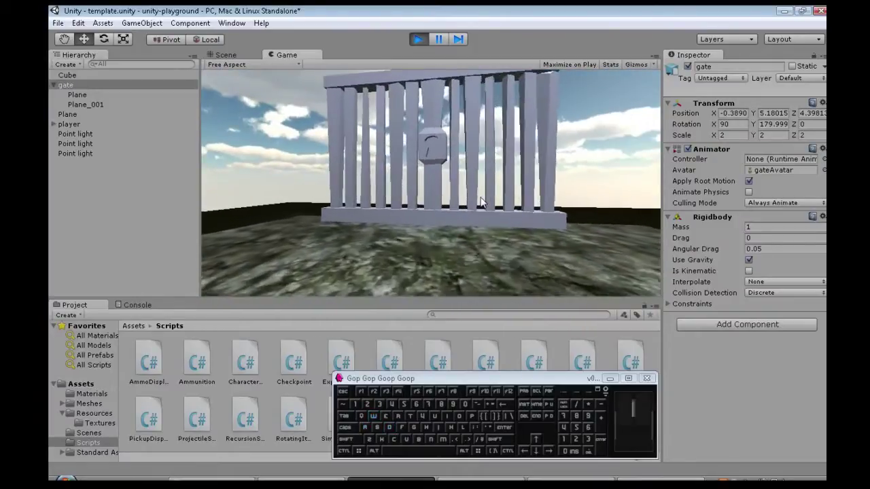
click(425, 47)
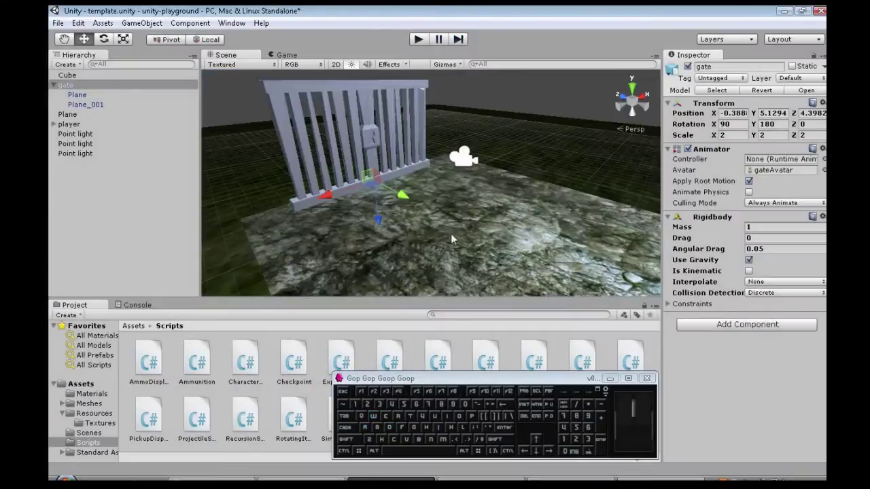
Step: Create a new C# script named TimerDestroy inside the Assets > Scripts folder
click(90, 387)
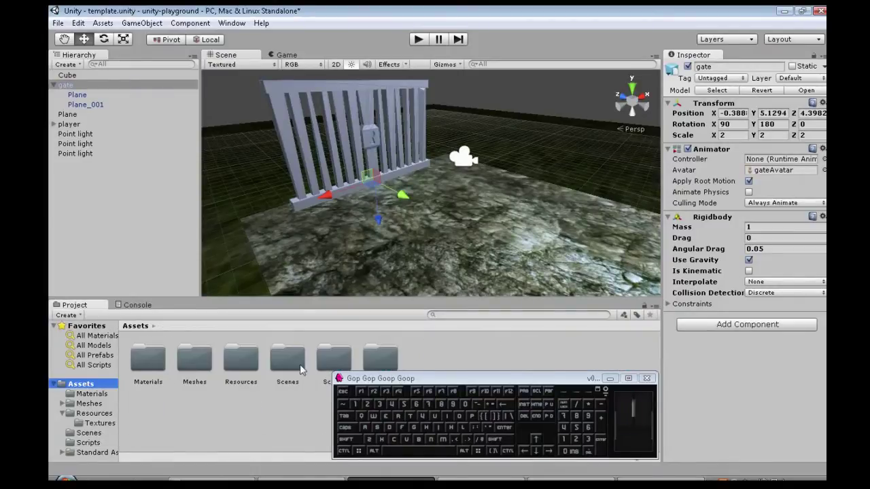
click(340, 363)
click(347, 365)
right_click(321, 364)
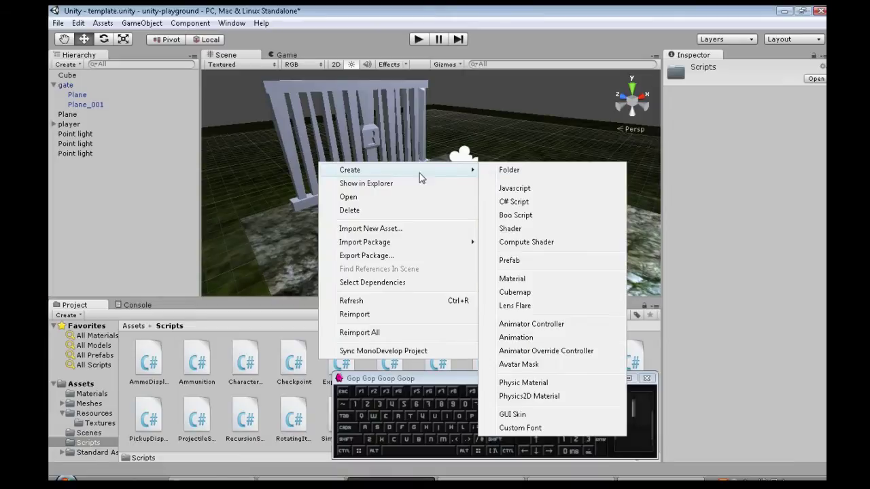
right_click(544, 207)
click(549, 210)
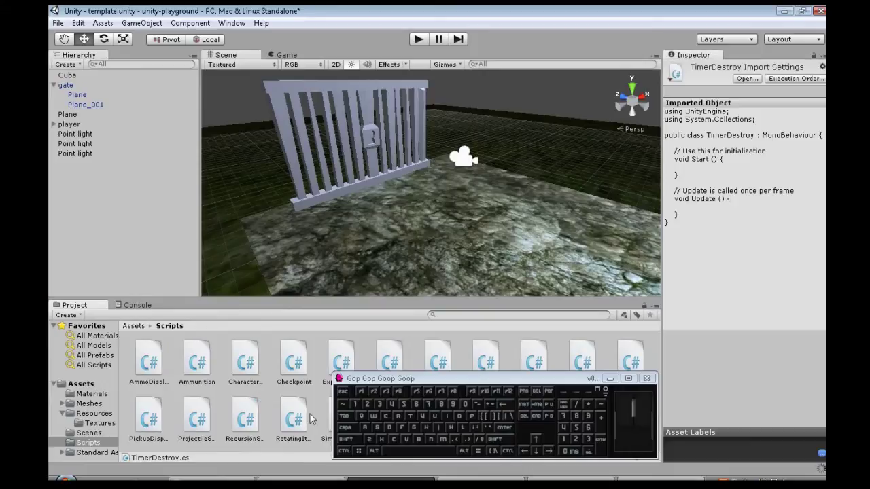
Step: Declare a float interval field in TimerDestroy and begin the Destroy call inside Start
key(Right)
key(Right)
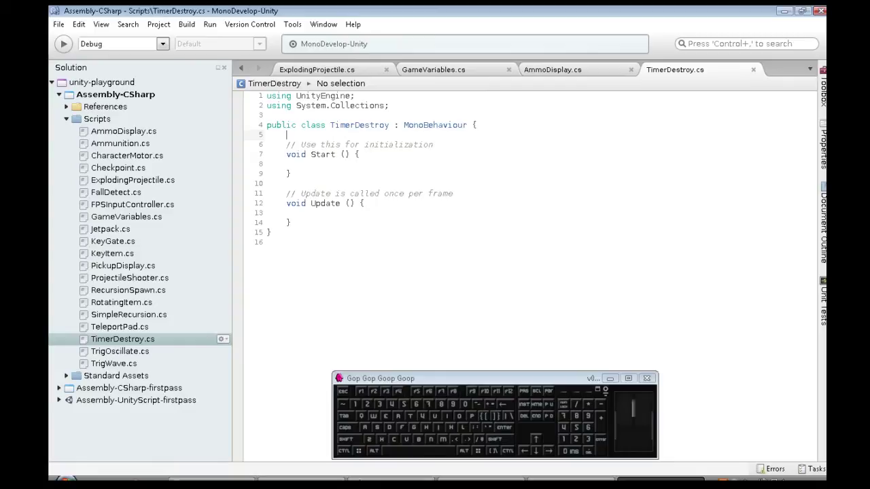
key(space)
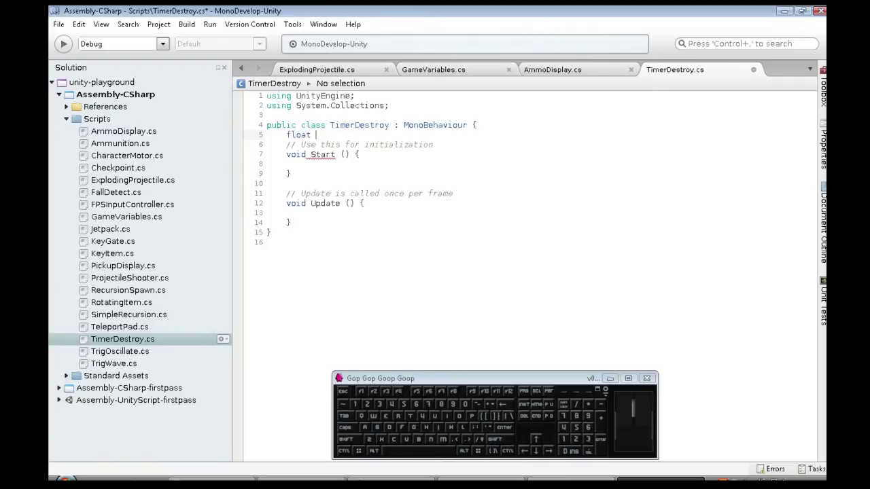
key(;)
double_click(363, 200)
click(363, 200)
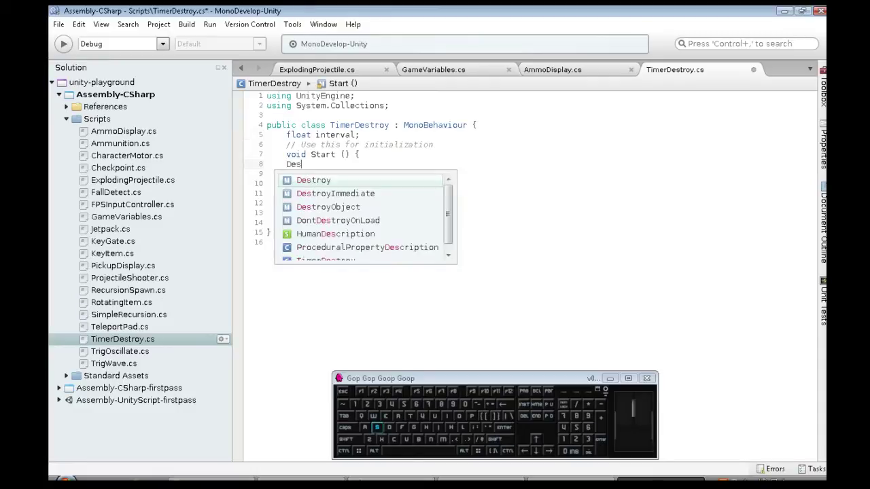
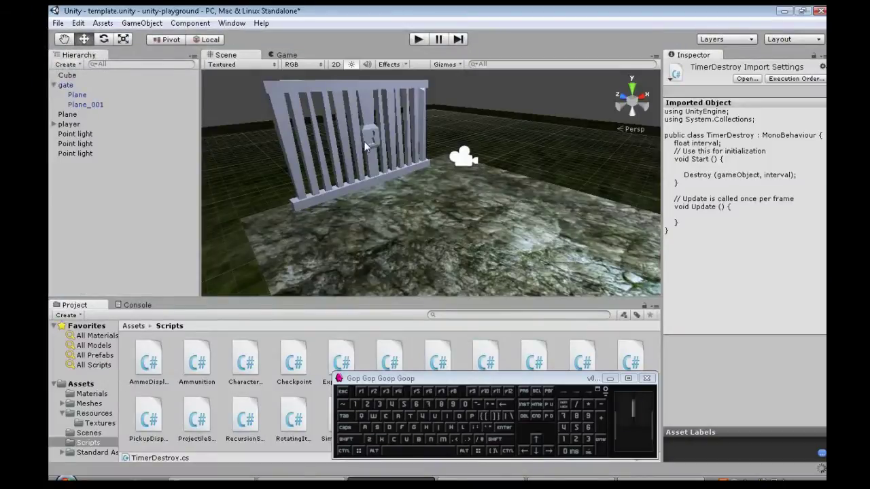
Step: Attach the TimerDestroy script as a component on the gate object
click(761, 330)
double_click(760, 330)
click(760, 331)
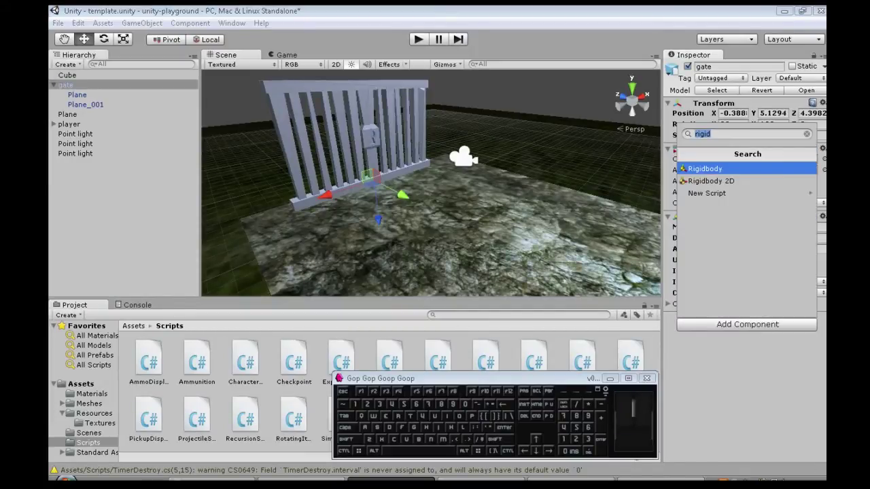
key(Down)
key(Return)
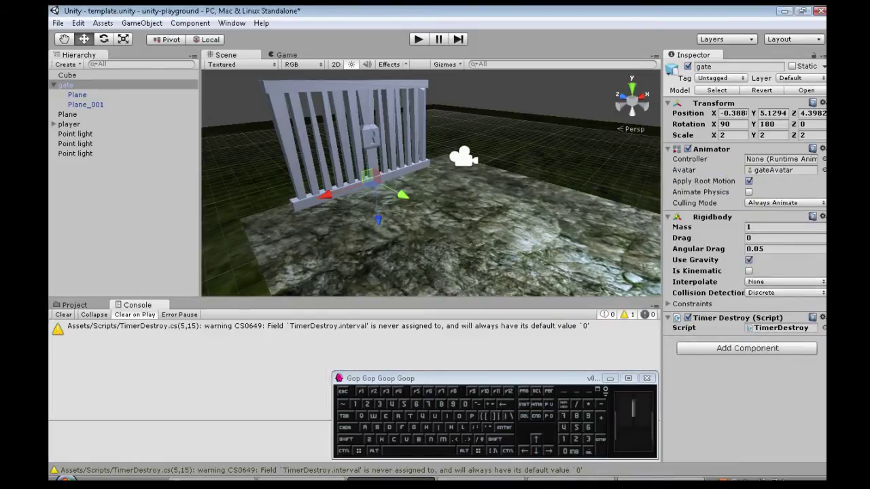
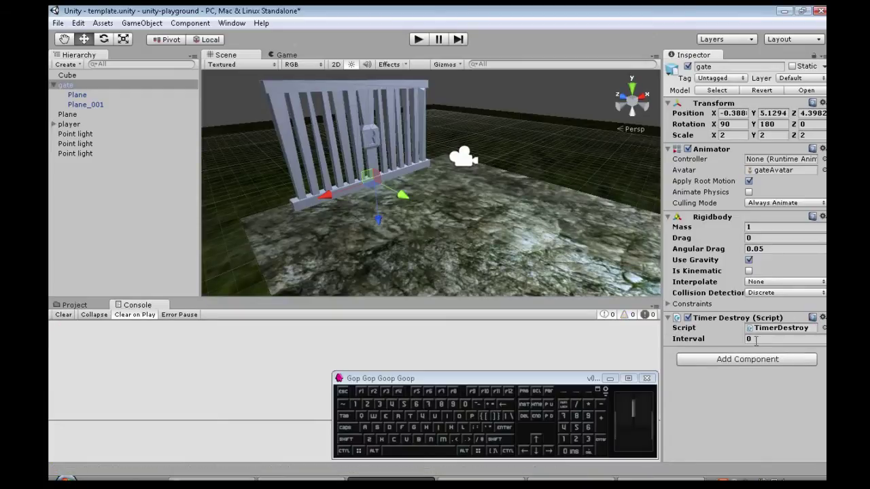
Step: Set the gate's TimerDestroy Interval to 2 and start a play-mode test
click(762, 345)
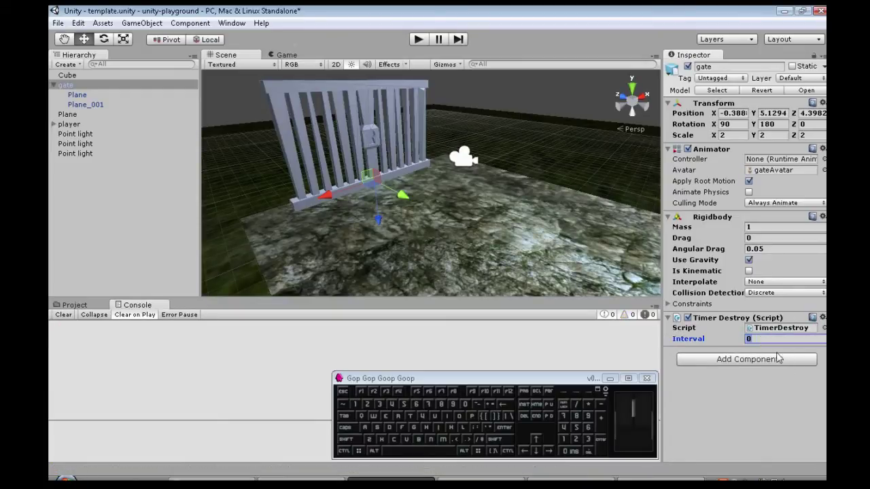
click(764, 342)
click(756, 343)
key(Return)
click(743, 393)
click(424, 50)
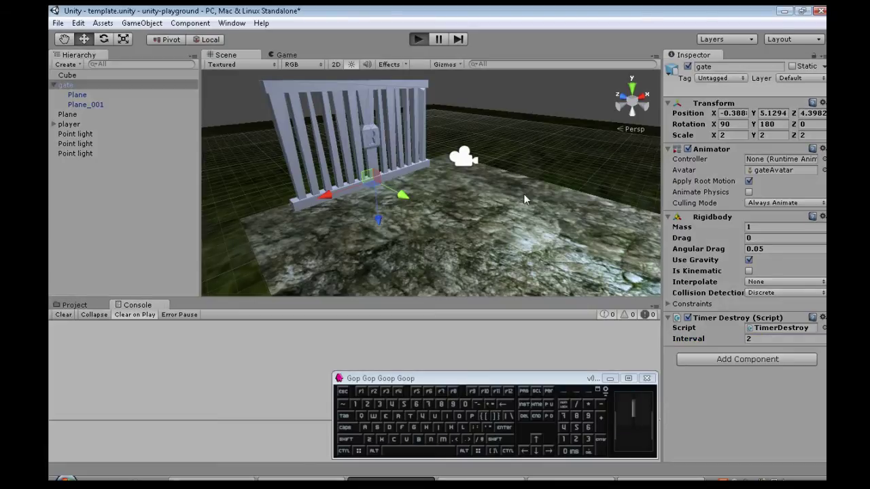
Step: Walk around while the gate vanishes after two seconds, then stop play
key(w)
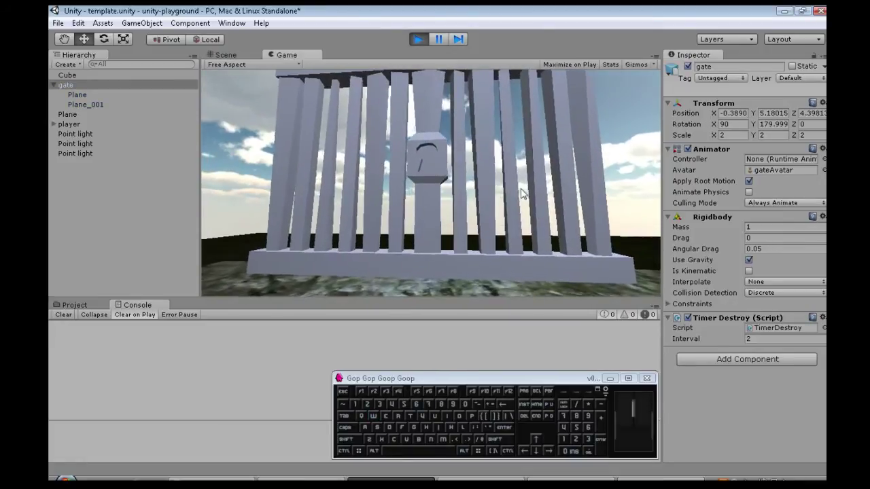
key(s)
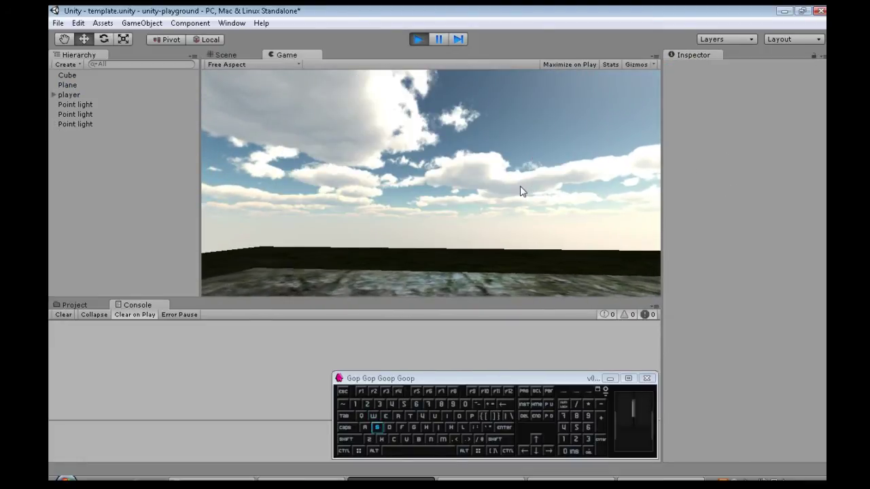
click(430, 51)
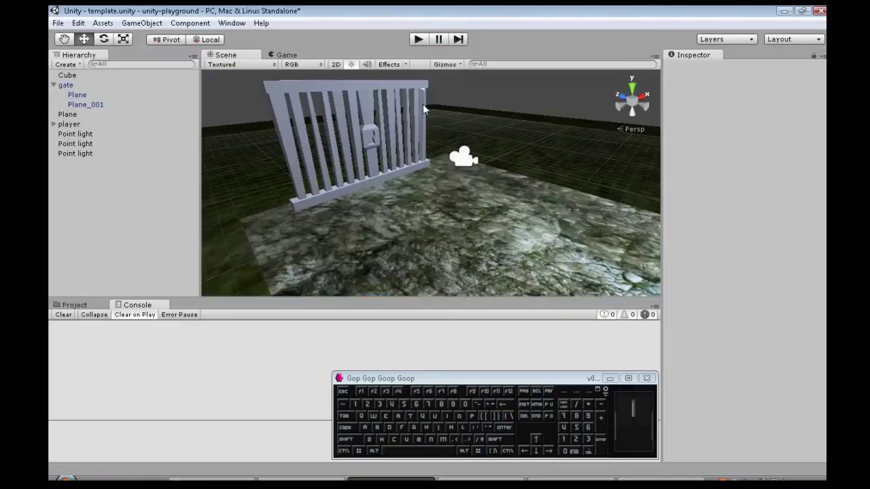
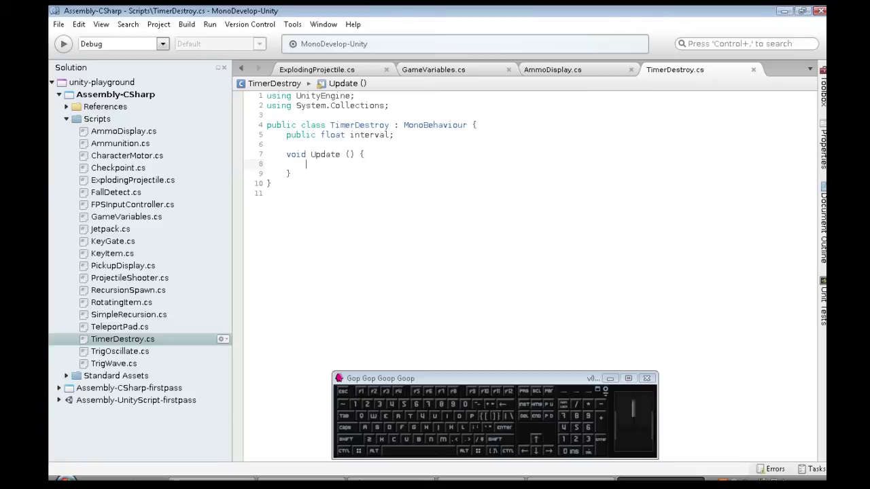
Step: Write if (interval > 0) { interval -= Time.deltaTime; } in Update
key(f)
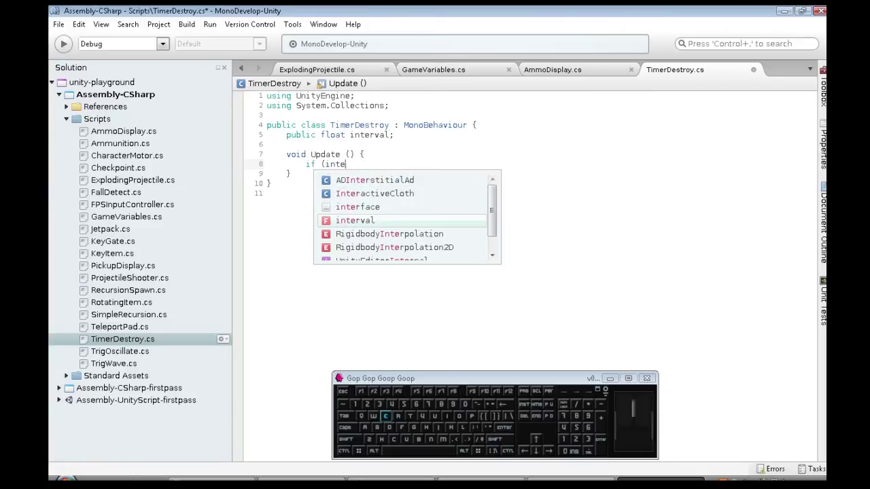
key(shift+.)
key(shift+0)
key(shift+[)
key(Return)
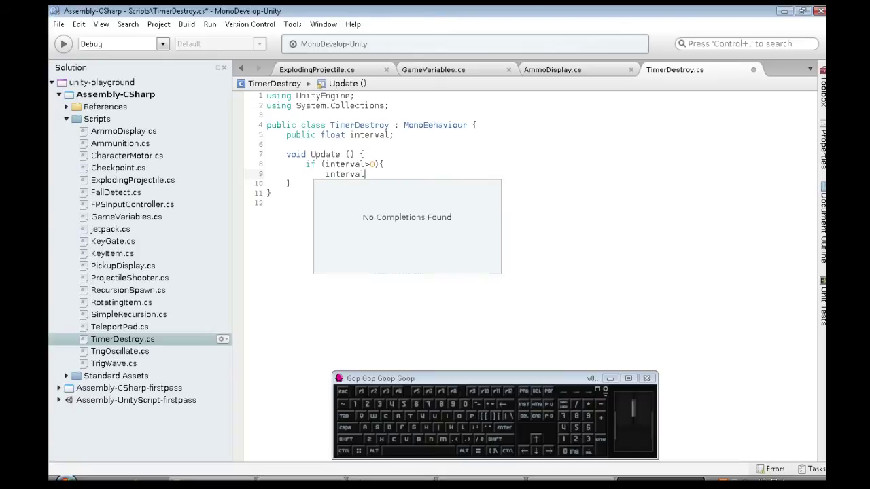
key(-)
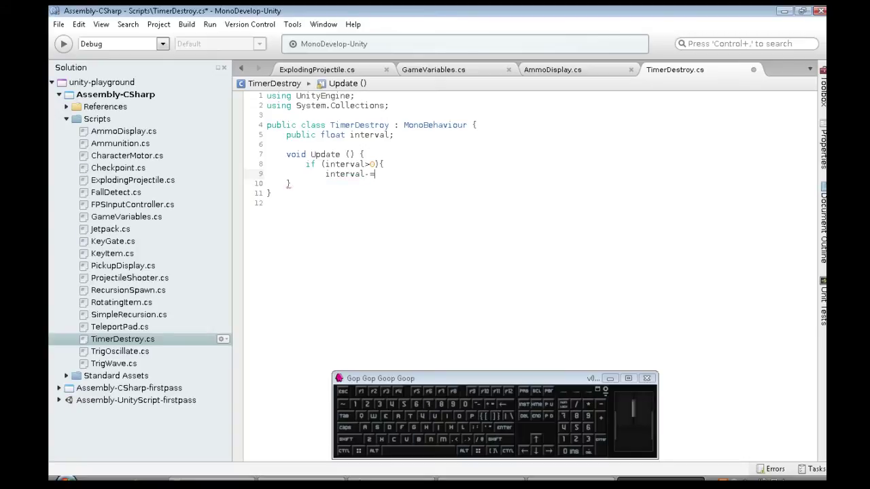
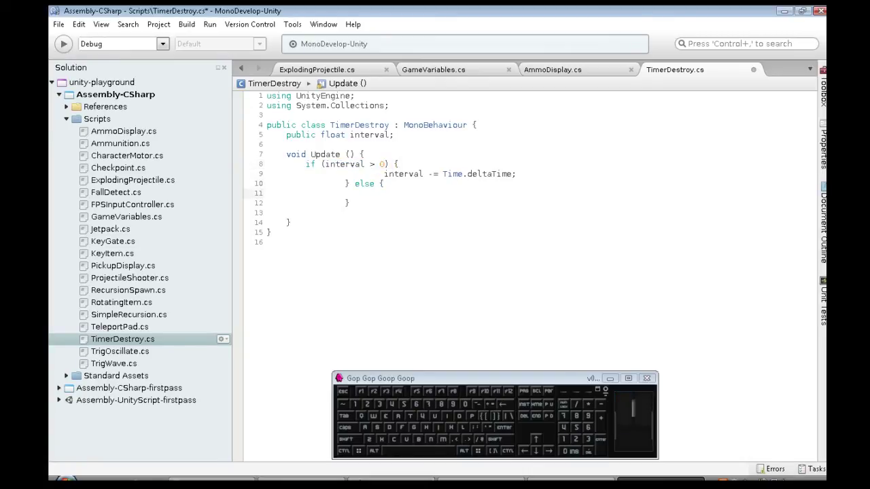
Step: Add enabled = false; to the else branch and remove the old Destroy line
key(BackSpace)
key(Return)
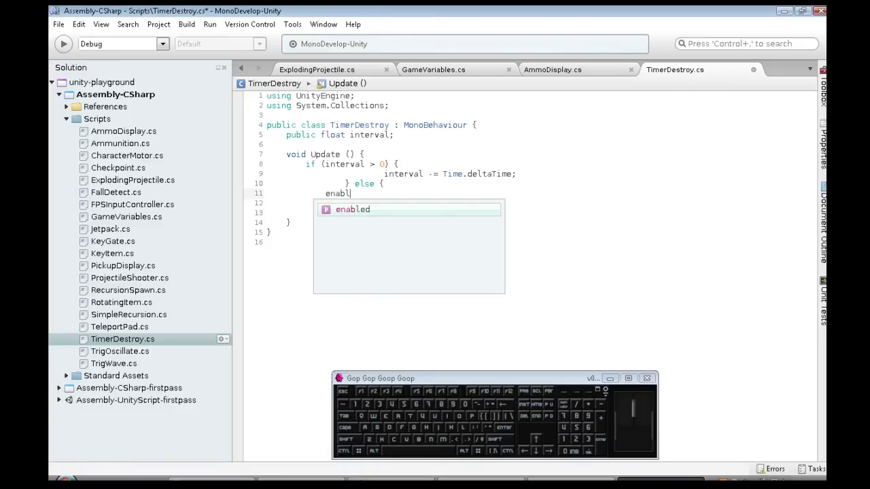
key(Tab)
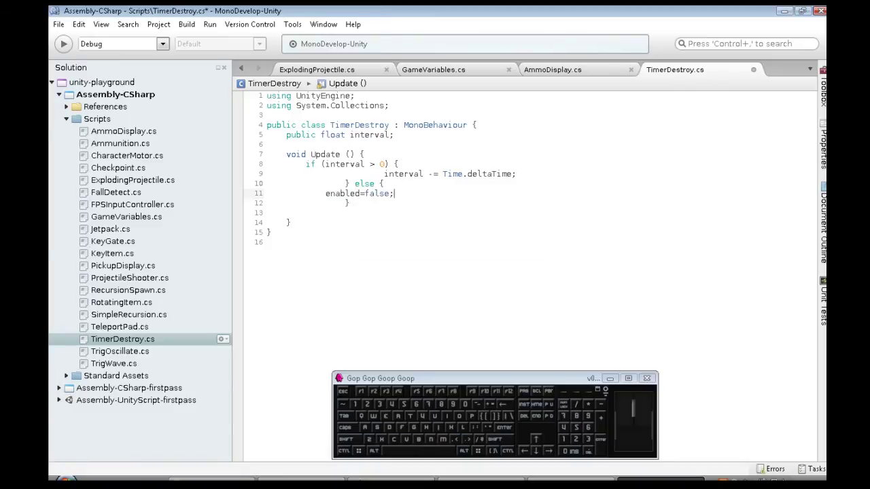
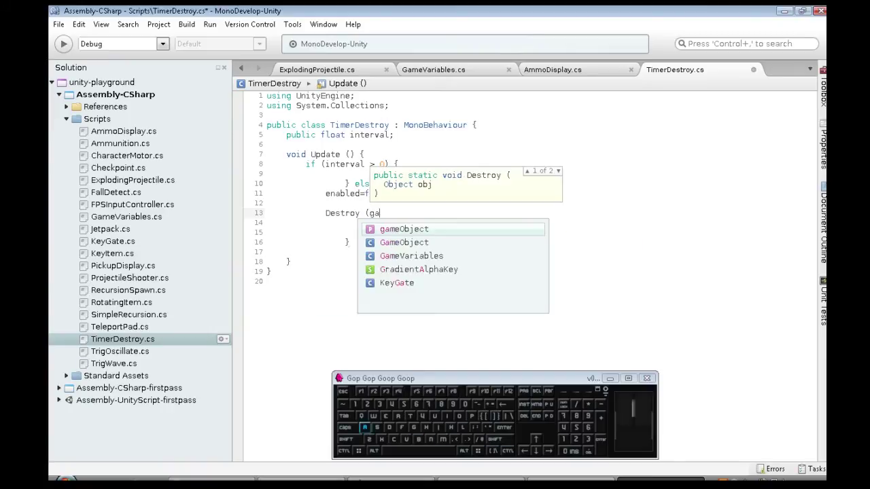
key(Tab)
key(shift+0)
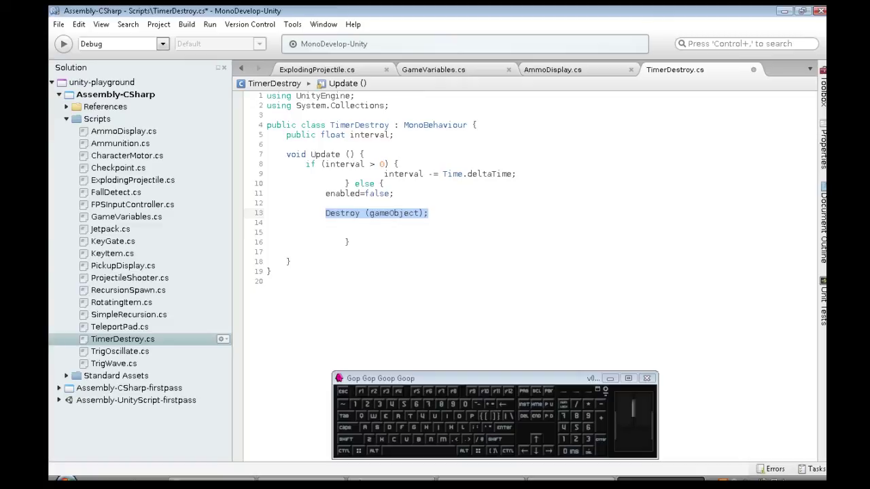
key(Delete)
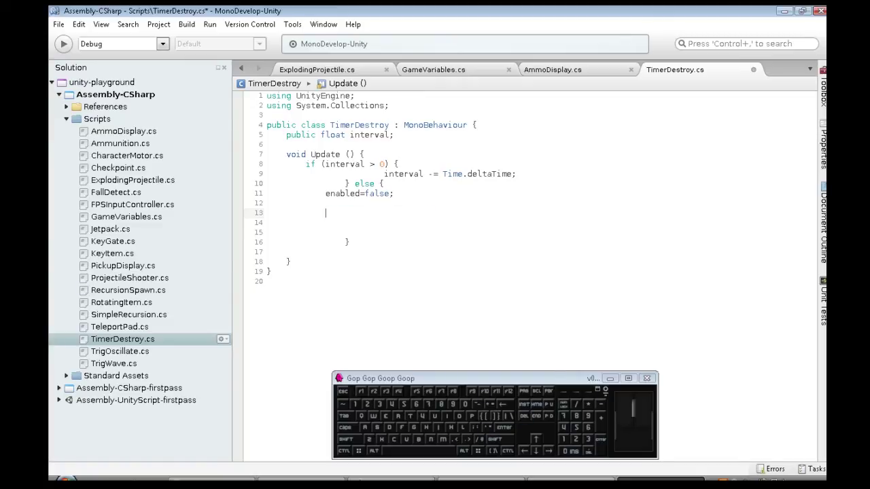
Step: Write gameObject.AddComponent<Rigidbody>() in the else branch so the gate falls
key(Tab)
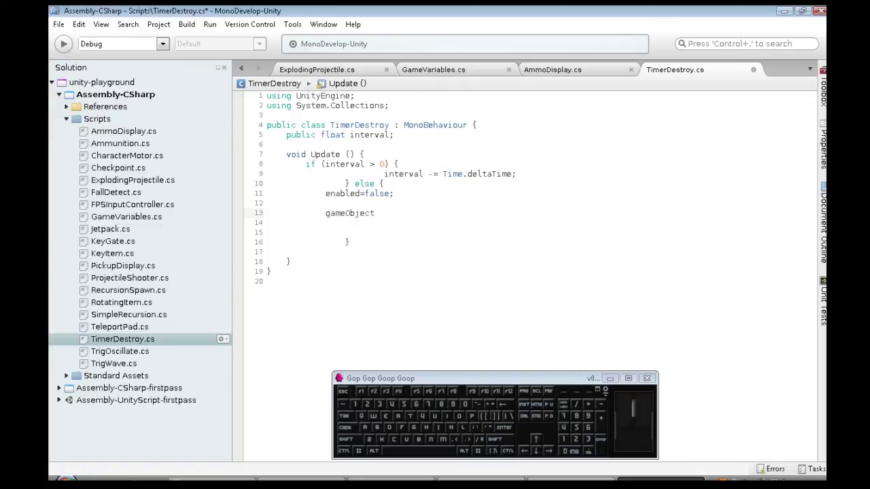
key(.)
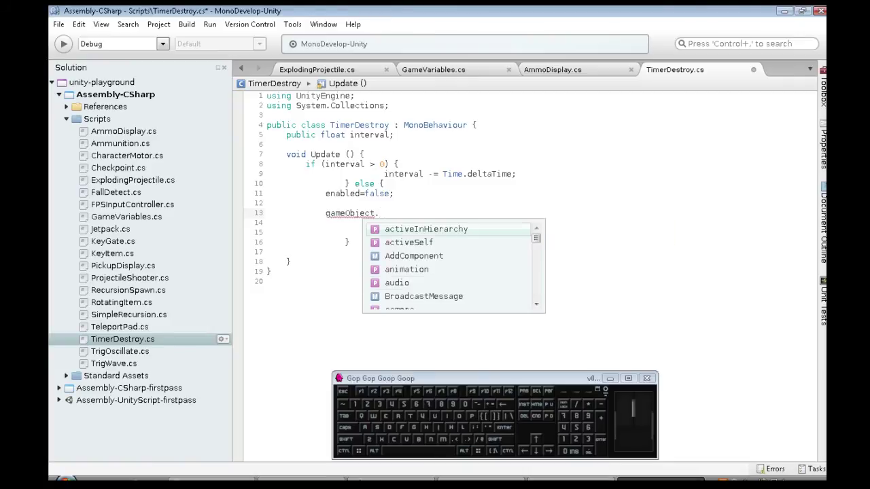
key(KP_Enter)
key(Return)
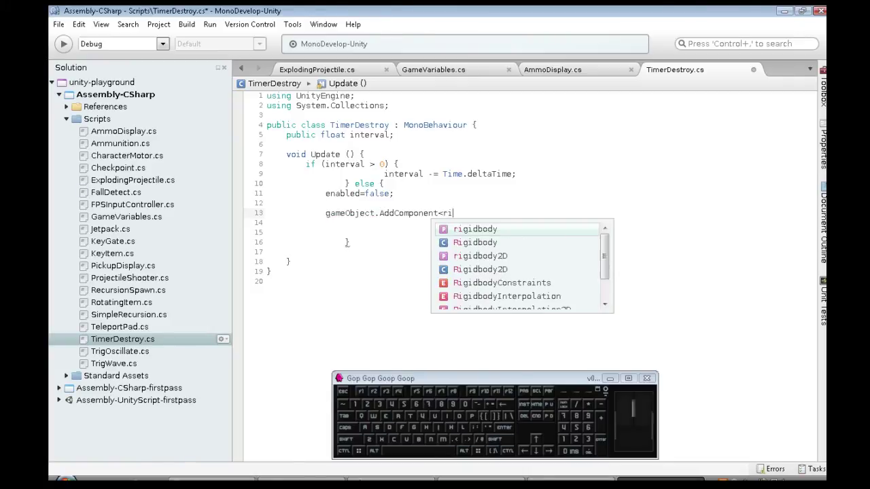
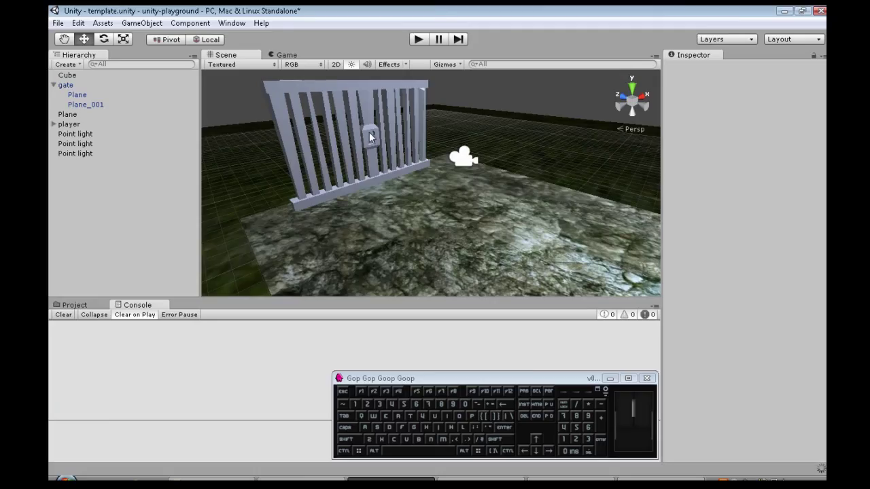
Step: Set the gate's Timer Destroy interval to 3 and begin running the game
click(379, 138)
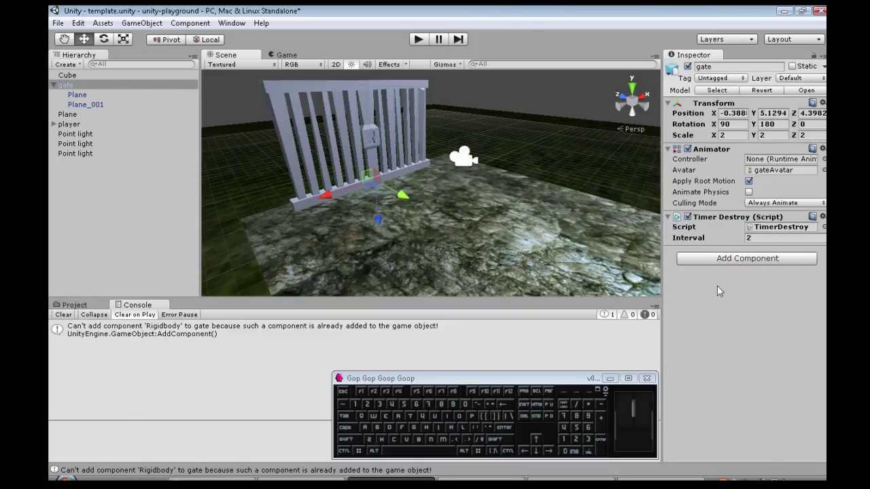
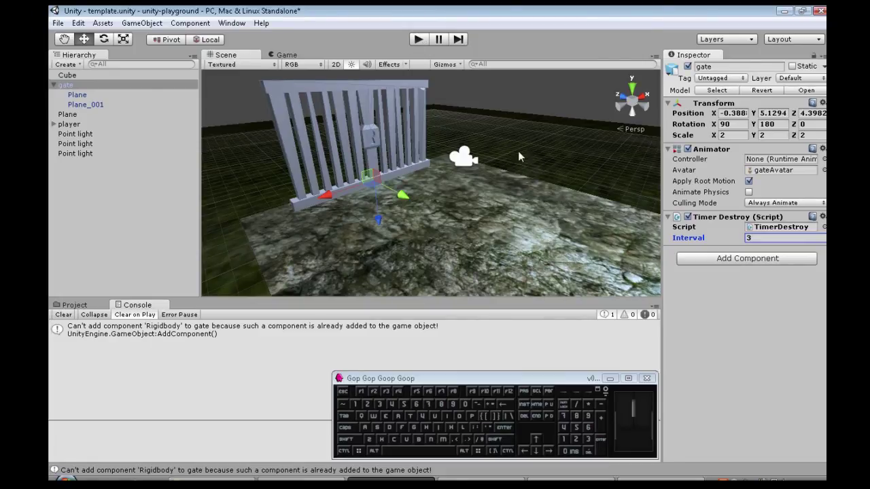
click(427, 47)
key(s)
click(536, 162)
click(503, 165)
Step: Face and shoot the gate, watching it gain a Rigidbody and tumble off the floor
key(w)
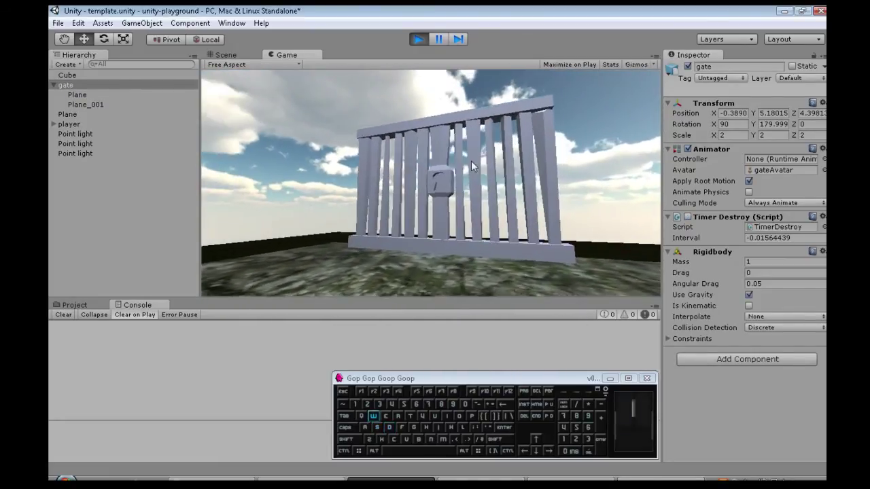
click(479, 167)
key(w)
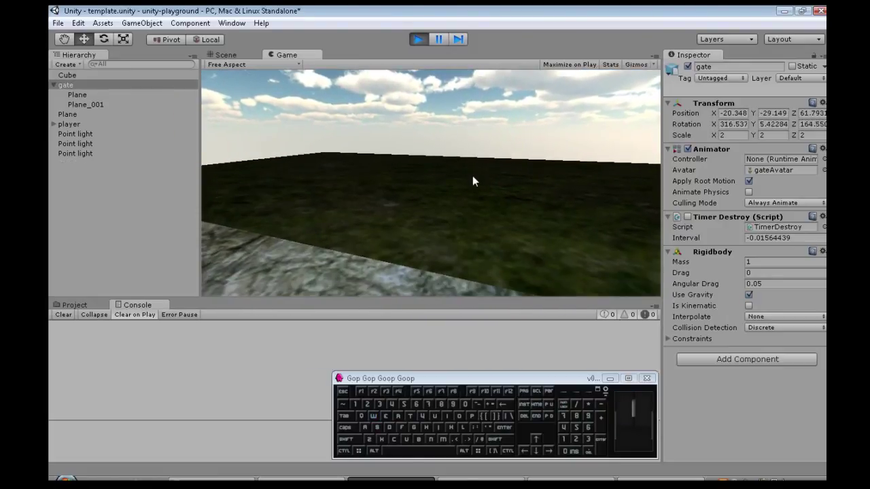